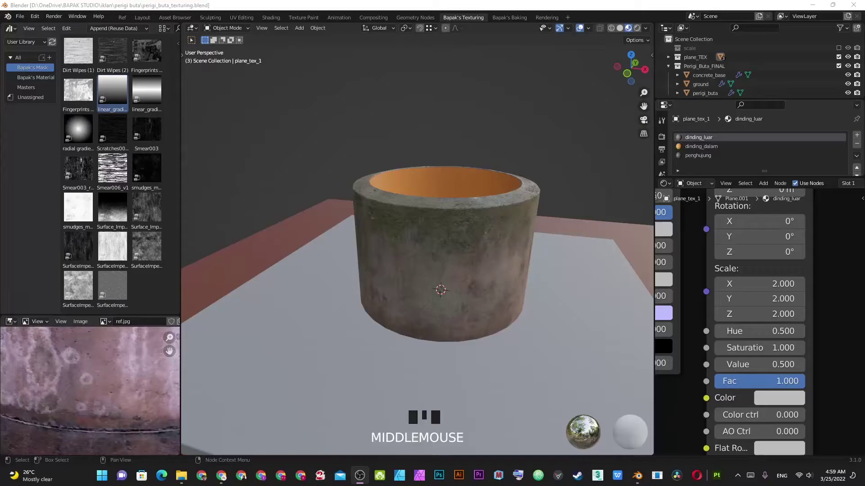
Orbit into the well and switch the active material slot to the inner wall, dinding_dalam.
left_click_drag(495, 151, 472, 211)
scroll("down", 3)
left_click_drag(467, 204, 429, 214)
scroll("up", 3)
left_click_drag(432, 228, 709, 151)
left_click(708, 150)
key("x")
key("ctrl+v")
Frame dinding_dalam's node network in the Shader Editor for inspection.
scroll("up", 3)
scroll("up", 3)
scroll("down", 3)
left_click_drag(513, 215, 524, 262)
scroll("up", 3)
left_click_drag(526, 257, 472, 276)
scroll("down", 3)
left_click_drag(469, 276, 338, 246)
key("alt+a")
left_click_drag(363, 228, 452, 247)
scroll("up", 3)
left_click_drag(455, 251, 804, 328)
right_click(803, 328)
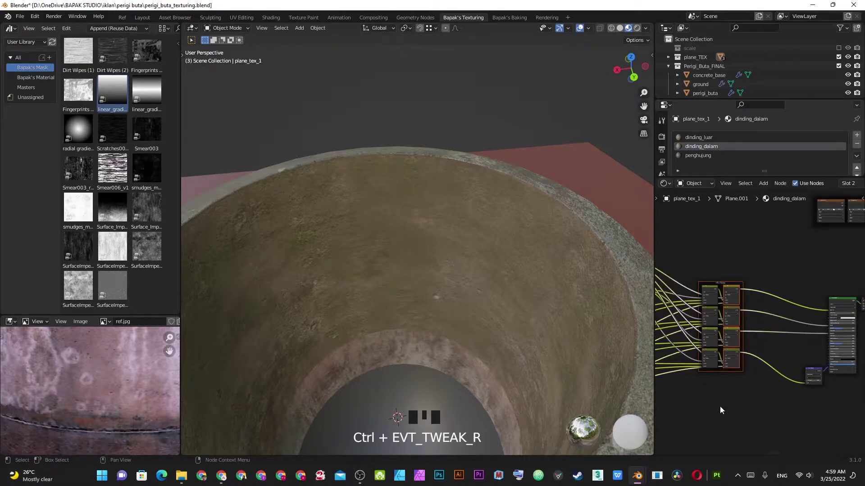
Preview an inner-wall mask node through the Viewer so the well interior shows flat white.
key("m")
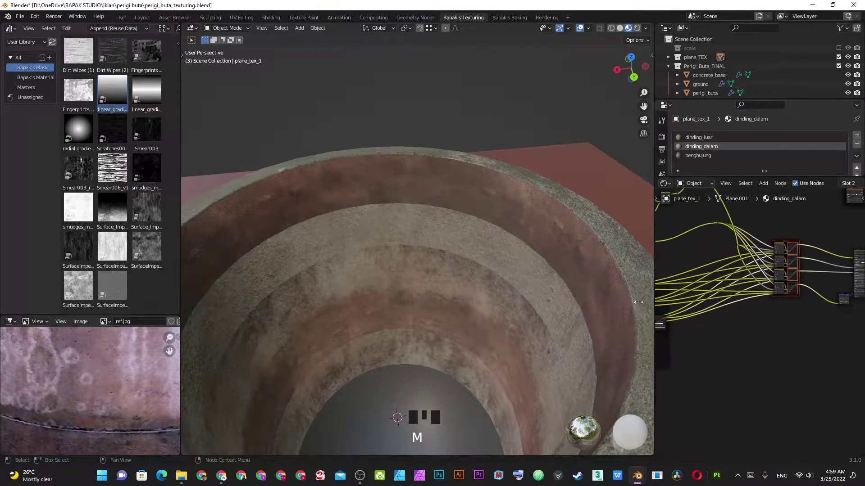
scroll("down", 3)
left_click_drag(486, 313, 774, 344)
left_click(774, 344)
left_click(844, 339)
left_click_drag(404, 247, 767, 374)
key("x")
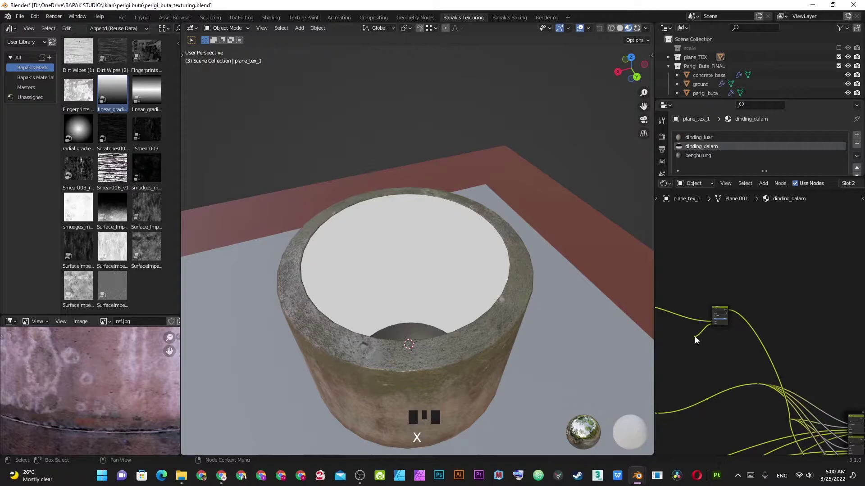
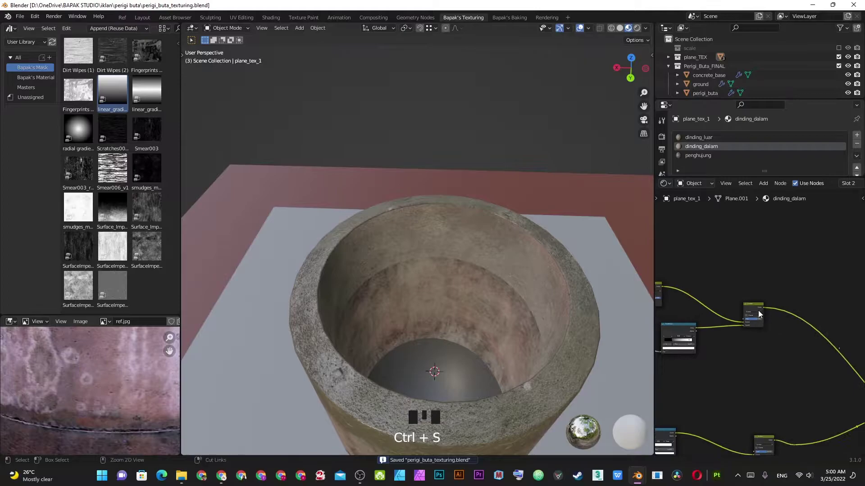
Preview successive ColorRamp and Multiply mask nodes of the inner wall on the model.
left_click(757, 308)
left_click_drag(462, 299, 749, 358)
scroll("up", 3)
scroll("up", 3)
left_click_drag(720, 421, 757, 306)
scroll("up", 3)
key("ctrl+z")
left_click_drag(796, 362, 805, 360)
left_click(804, 359)
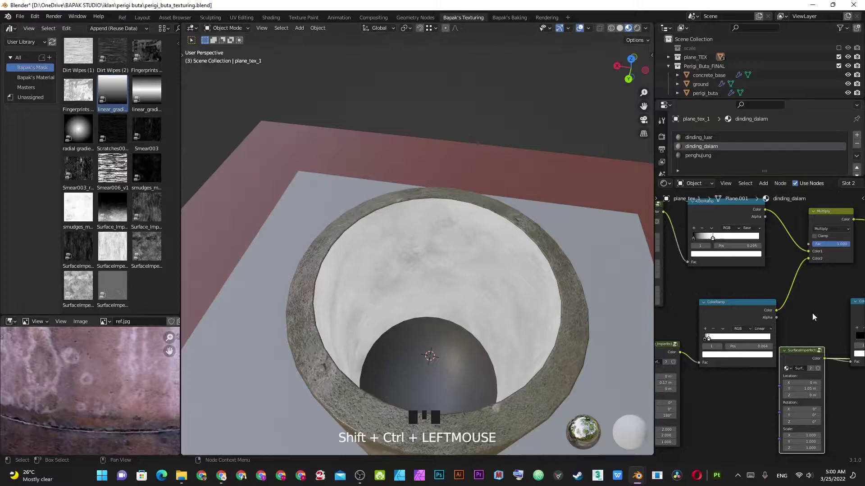
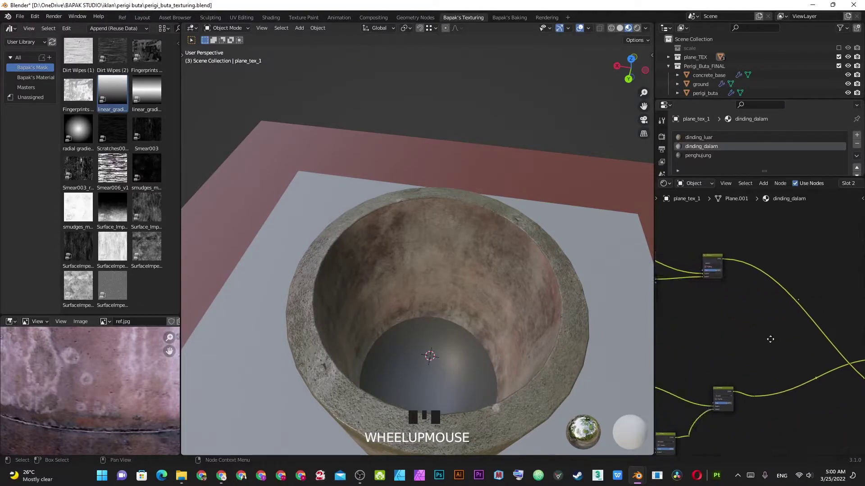
Inspect the white mask inside the well and frame the whole node network.
middle_click(387, 253)
scroll("up", 3)
scroll("down", 3)
left_click_drag(389, 240, 424, 271)
scroll("down", 3)
left_click_drag(419, 272, 483, 238)
scroll("up", 3)
scroll("up", 3)
scroll("up", 3)
key("m")
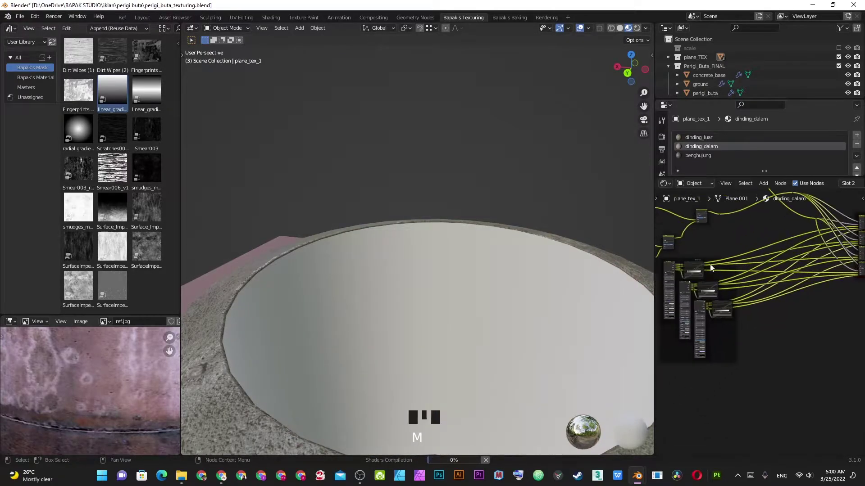
Wire a Surface Imperfection texture and ColorRamp into the mask Mix node and preview it on the inner wall.
left_click_drag(741, 327, 748, 349)
left_click(748, 349)
scroll("down", 3)
scroll("down", 3)
scroll("down", 3)
scroll("up", 3)
left_click_drag(697, 302, 743, 324)
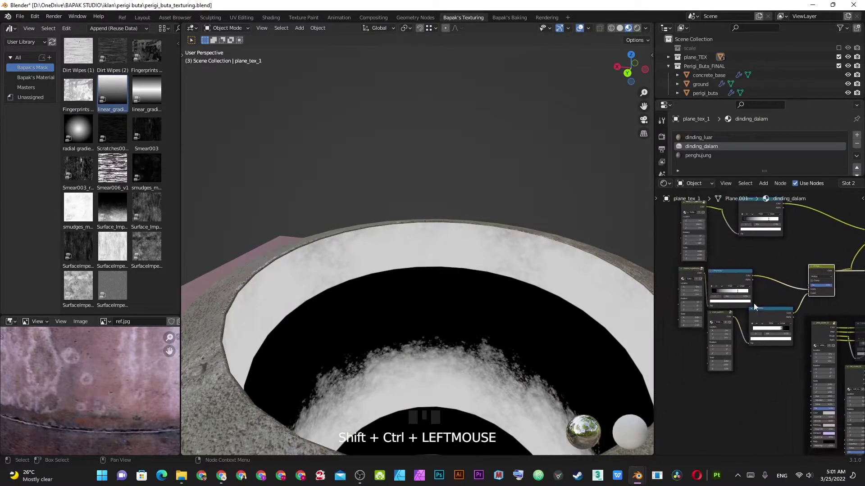
middle_click(745, 282)
left_click(745, 282)
left_click(697, 275)
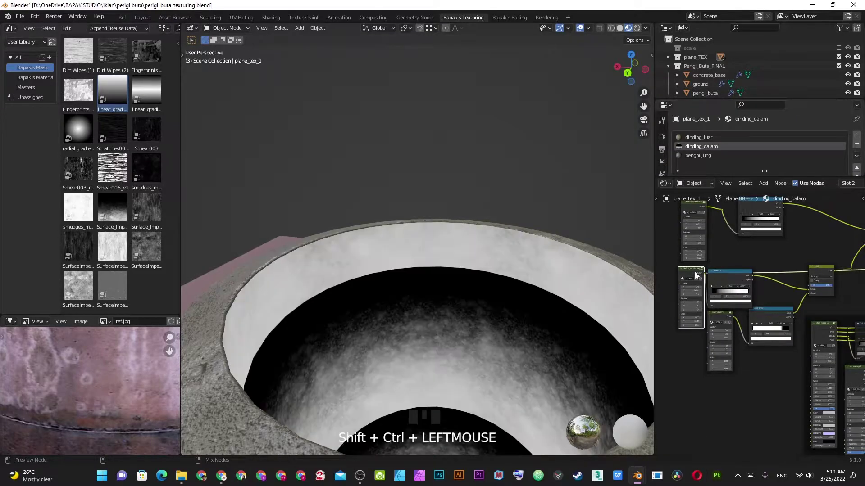
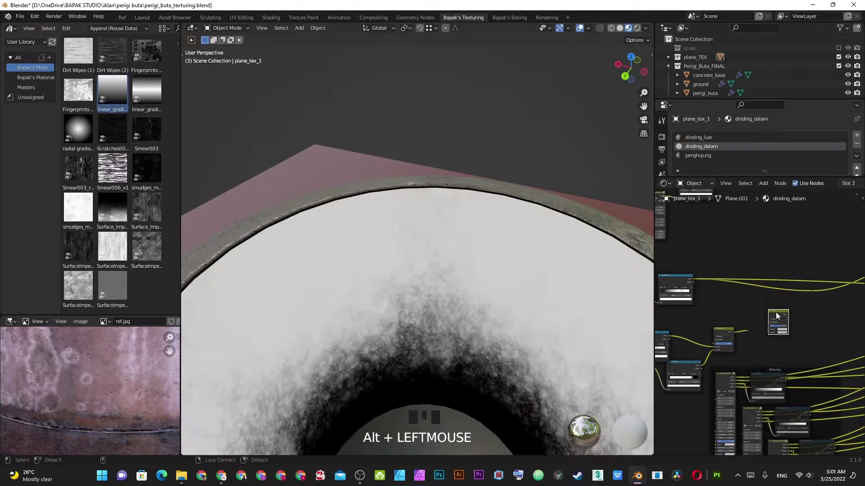
Remove leftover nodes from the mask chain, leaving a cloudy mask dark at the bottom and white above.
key("x")
scroll("down", 3)
scroll("down", 3)
scroll("down", 3)
key("x")
left_click(777, 321)
key("x")
scroll("down", 3)
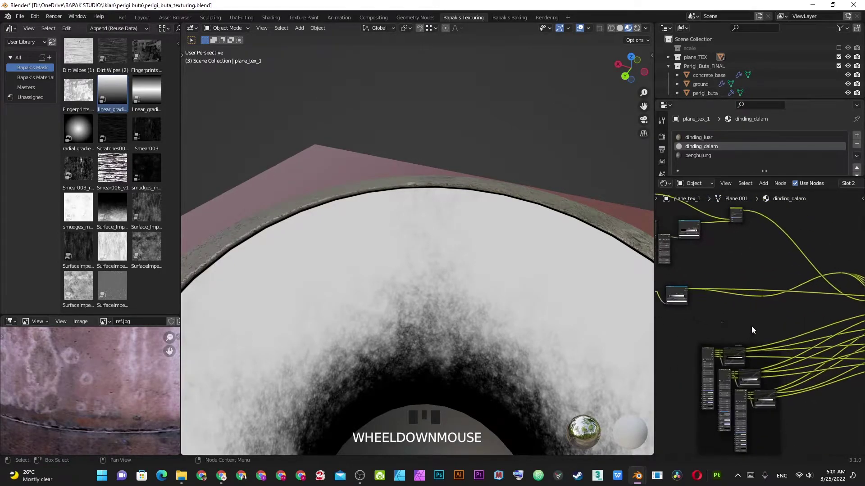
key("x")
scroll("down", 3)
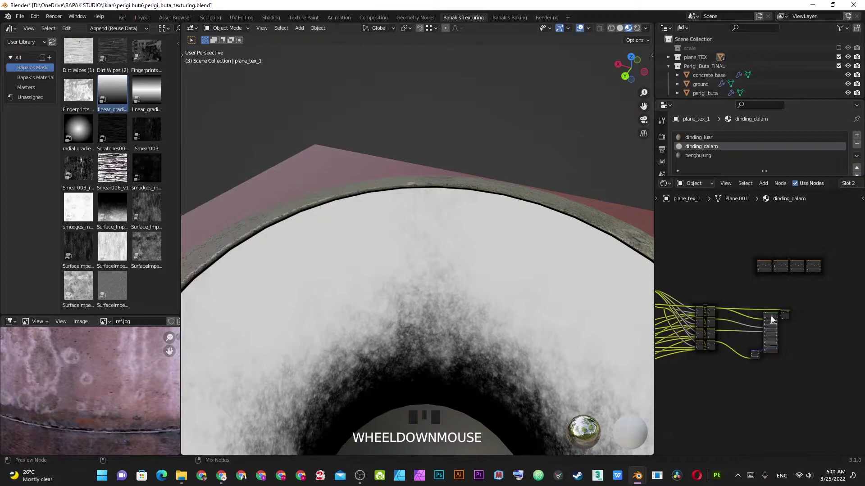
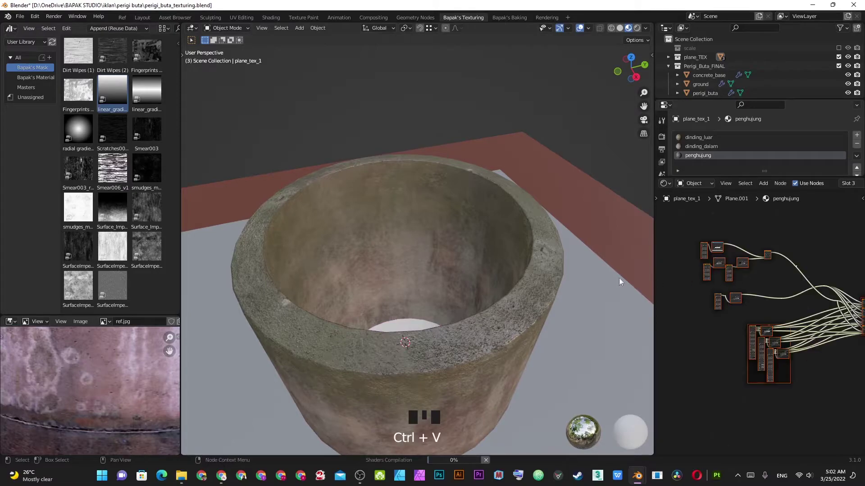
Look straight down onto the well bottom in top view and zoom in on the disc.
scroll("up", 3)
left_click_drag(445, 289, 423, 302)
scroll("up", 3)
scroll("up", 3)
scroll("up", 3)
scroll("up", 3)
scroll("up", 3)
key("m")
scroll("down", 3)
scroll("up", 3)
Preview the bottom's Surface Imperfection ColorRamp mask, showing dark blotches on the white disc.
middle_click(713, 360)
scroll("up", 3)
scroll("up", 3)
scroll("up", 3)
scroll("up", 3)
scroll("up", 3)
left_click(833, 320)
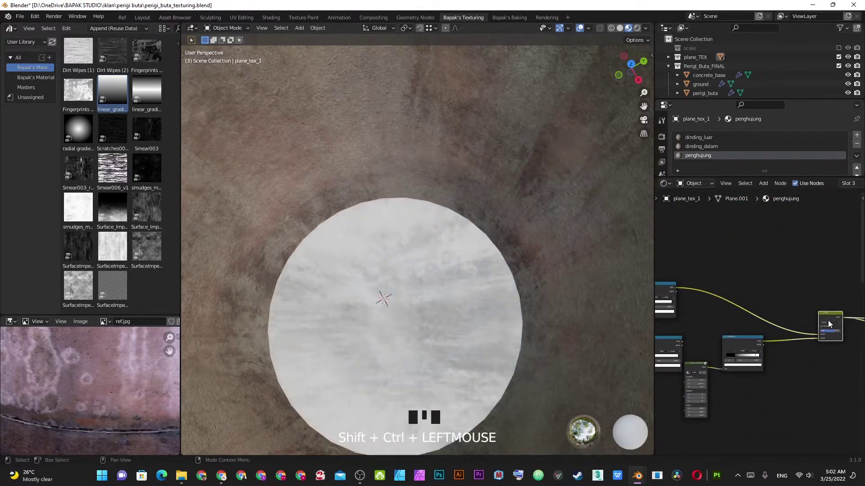
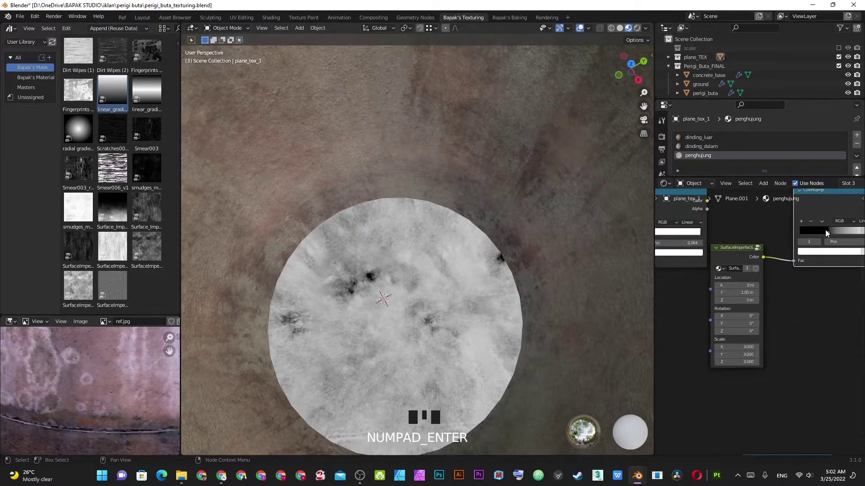
Reconnect the final shader to the output so the bottom shows its grimy concrete, then tilt the view over it.
scroll("down", 3)
left_click_drag(820, 231, 788, 325)
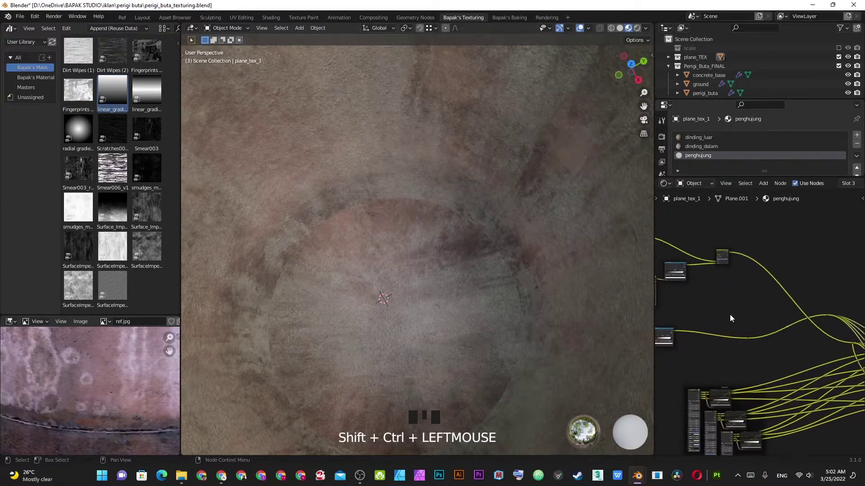
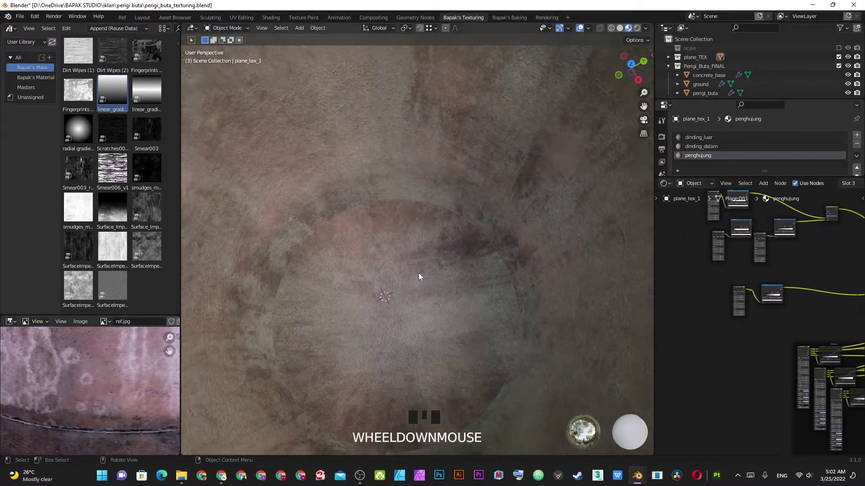
scroll("up", 3)
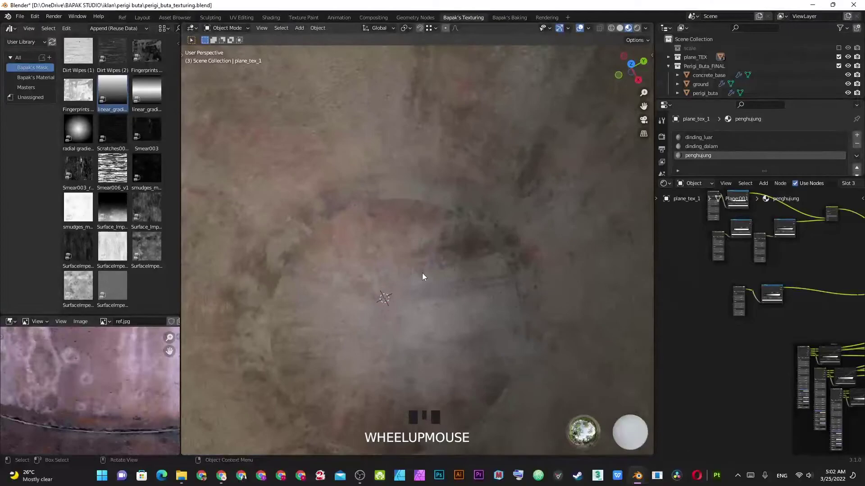
scroll("down", 3)
left_click_drag(425, 273, 426, 248)
scroll("up", 3)
scroll("down", 3)
left_click_drag(428, 249, 434, 268)
scroll("up", 3)
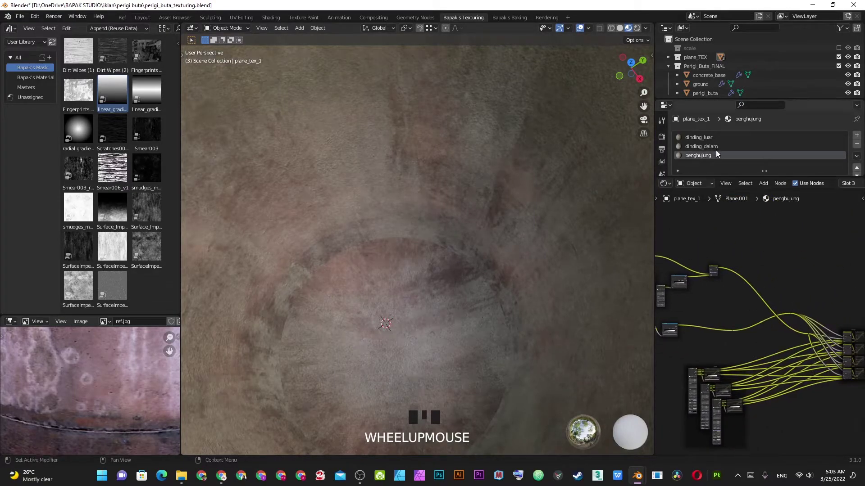
Switch to dinding_dalam, preview its mask and clear space in the node tree for a new texture.
left_click(714, 150)
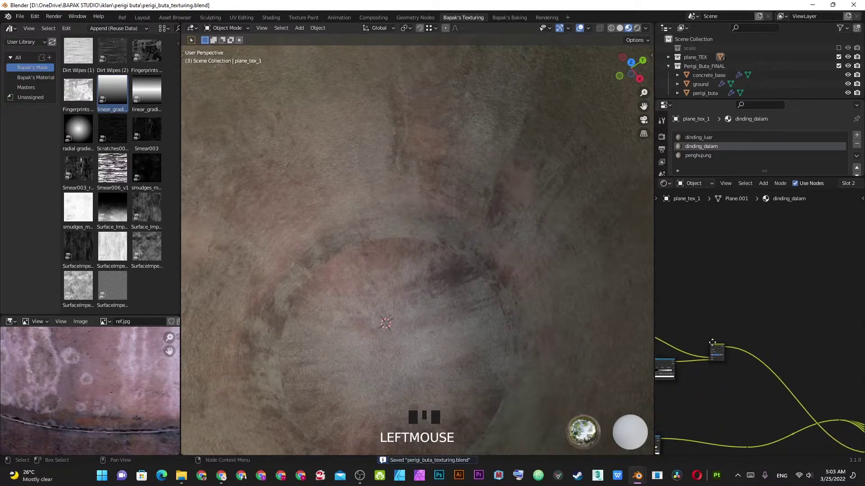
left_click(799, 311)
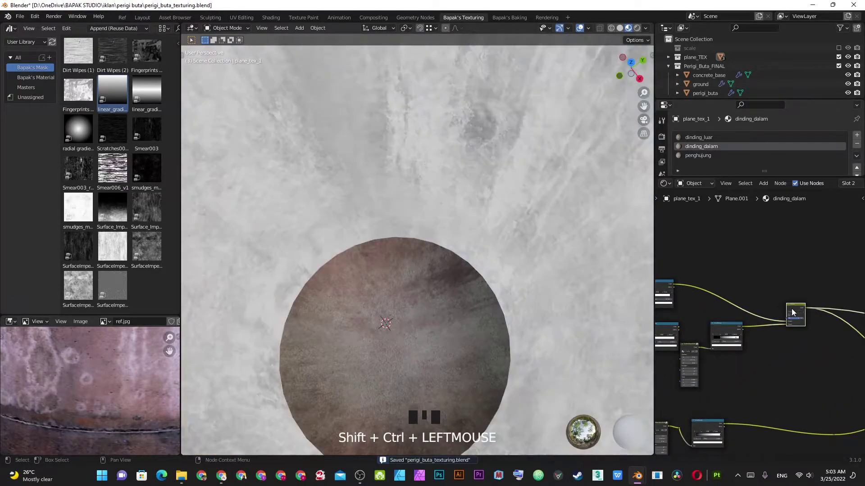
scroll("up", 3)
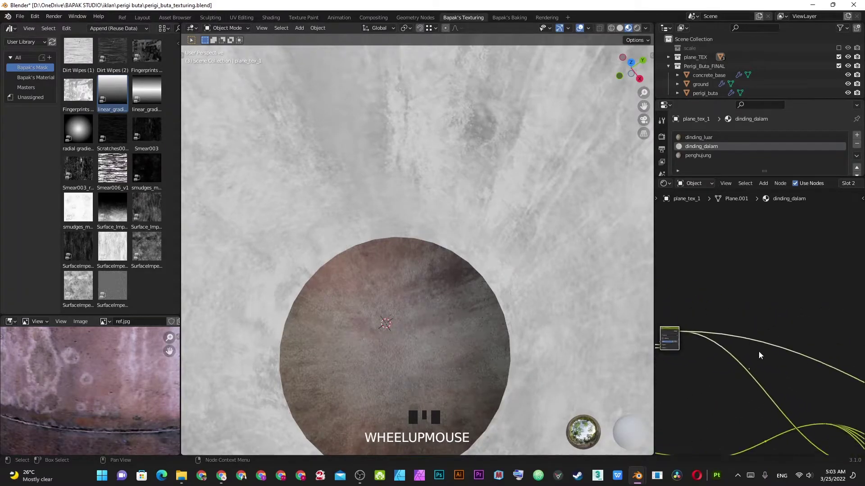
left_click_drag(750, 373, 698, 372)
key("x")
right_click(724, 373)
left_click_drag(737, 310, 694, 302)
key("shift+d")
left_click(761, 298)
scroll("down", 3)
left_click_drag(710, 315, 745, 321)
key("shift+a")
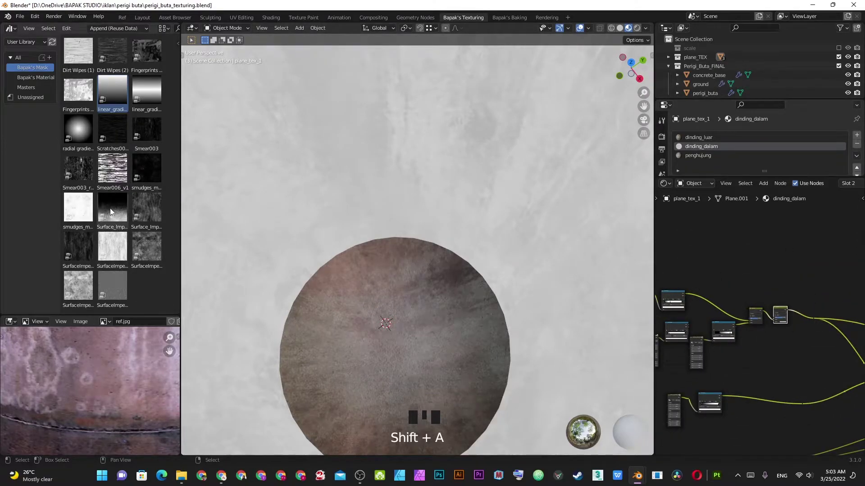
Bring in a Surface Imperfection texture, run it through a ColorRamp and preview the ragged white band mask.
left_click(755, 353)
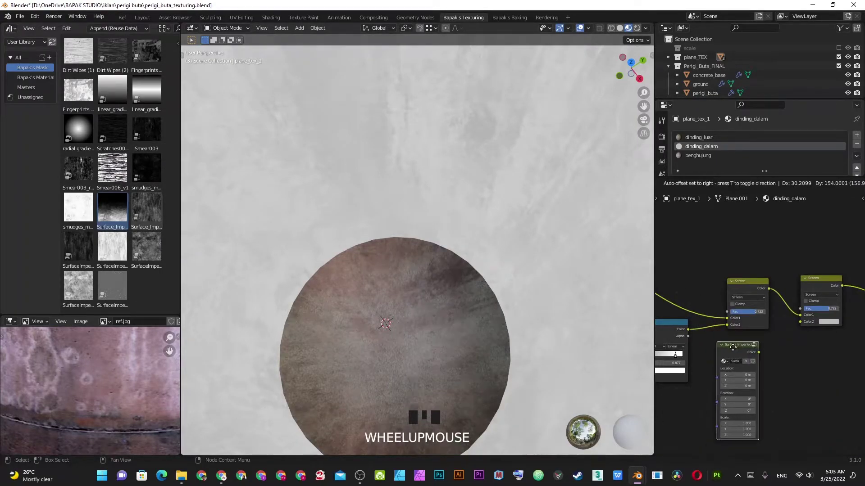
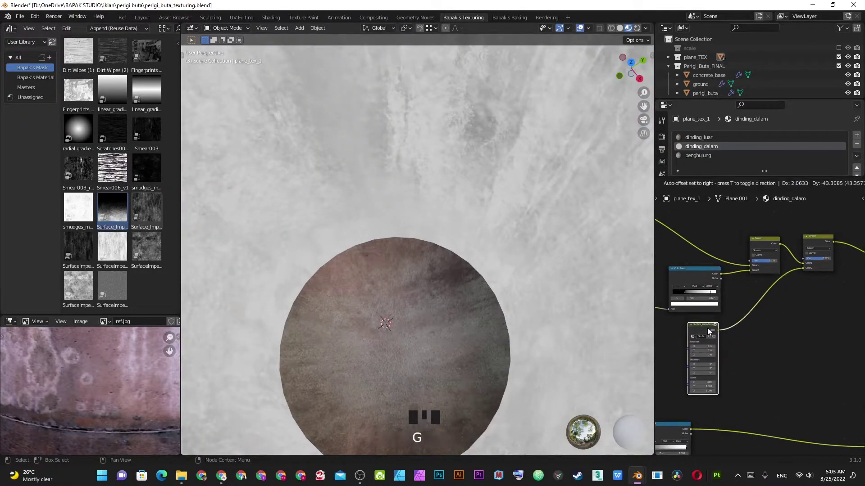
left_click(699, 278)
key("shift+d")
left_click(770, 326)
left_click(733, 351)
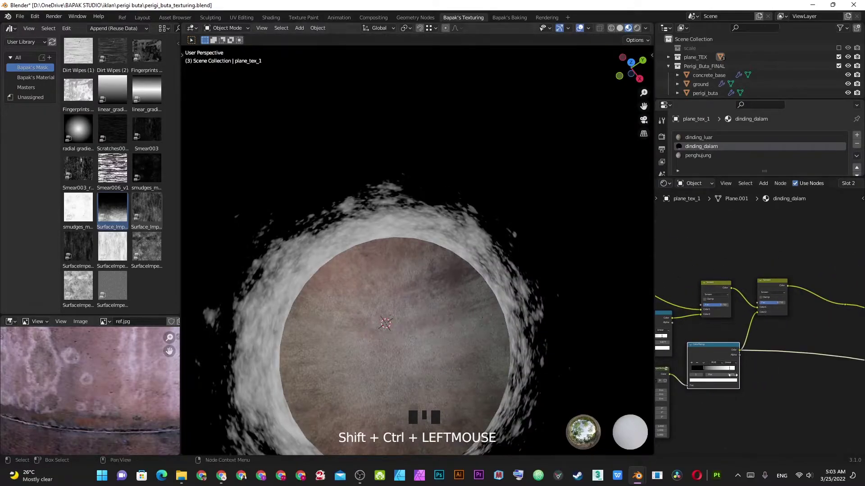
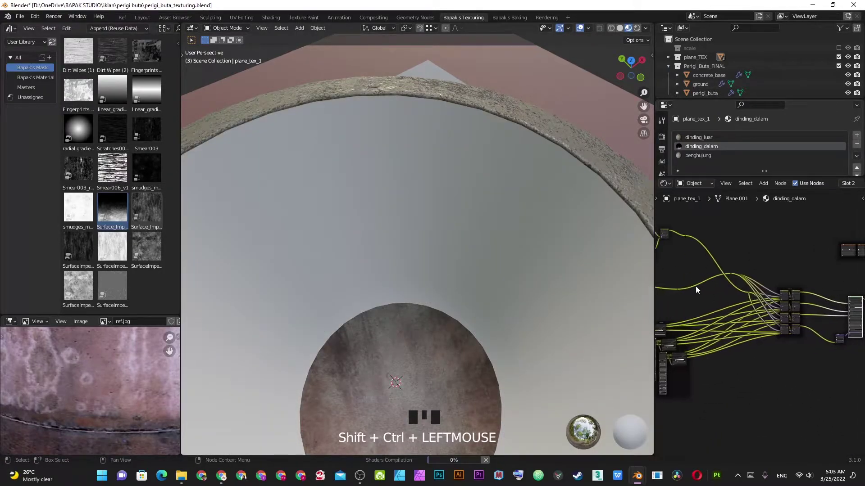
Pan across the node tree toward the penghujung bottom material.
scroll("up", 3)
scroll("down", 3)
left_click_drag(401, 330, 386, 347)
scroll("up", 3)
scroll("down", 3)
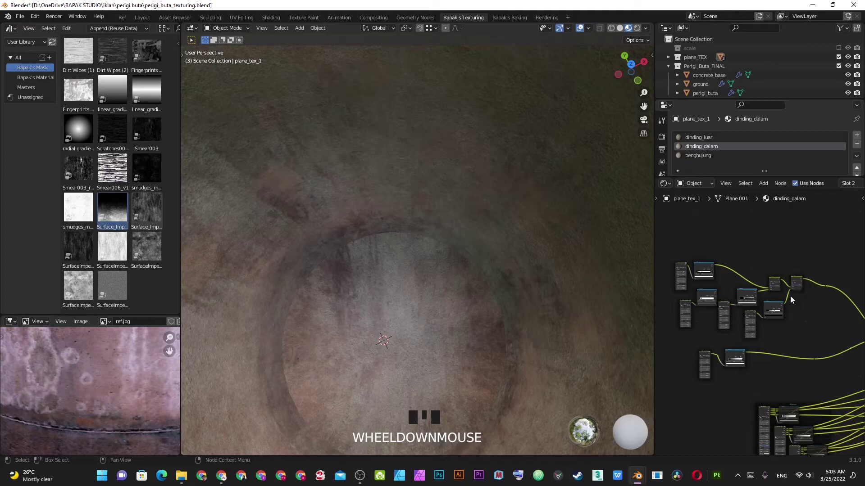
left_click(704, 158)
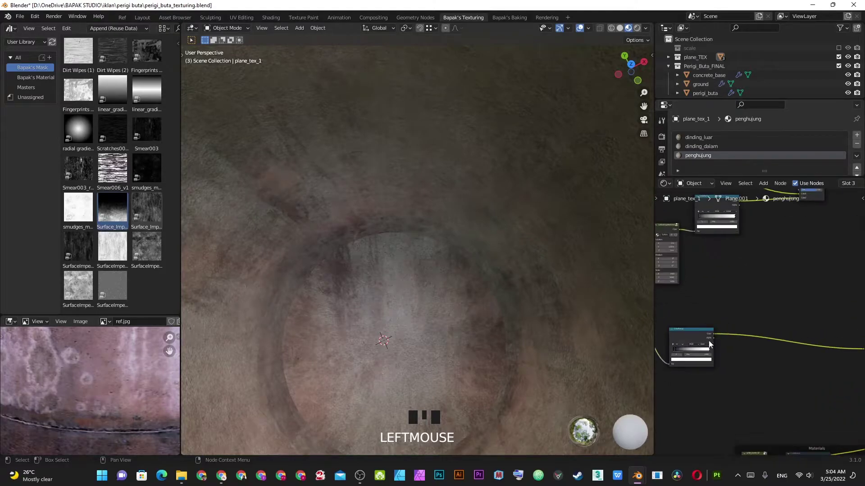
left_click_drag(704, 355, 748, 349)
scroll("down", 3)
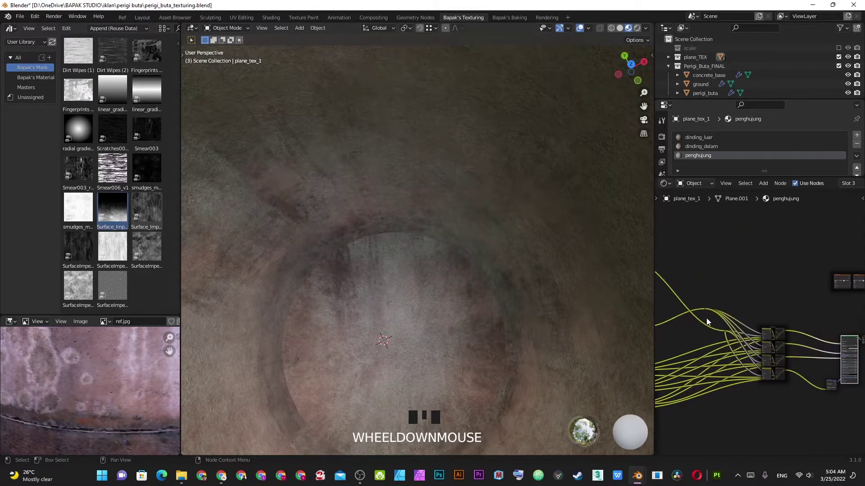
left_click(786, 305)
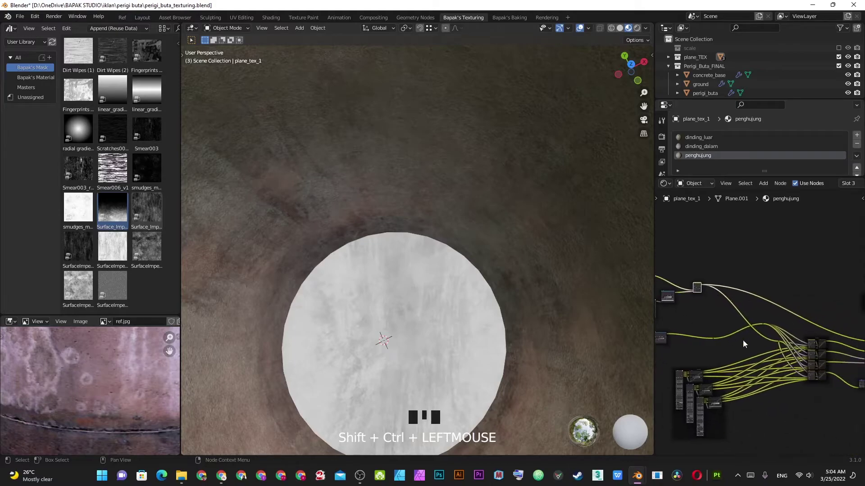
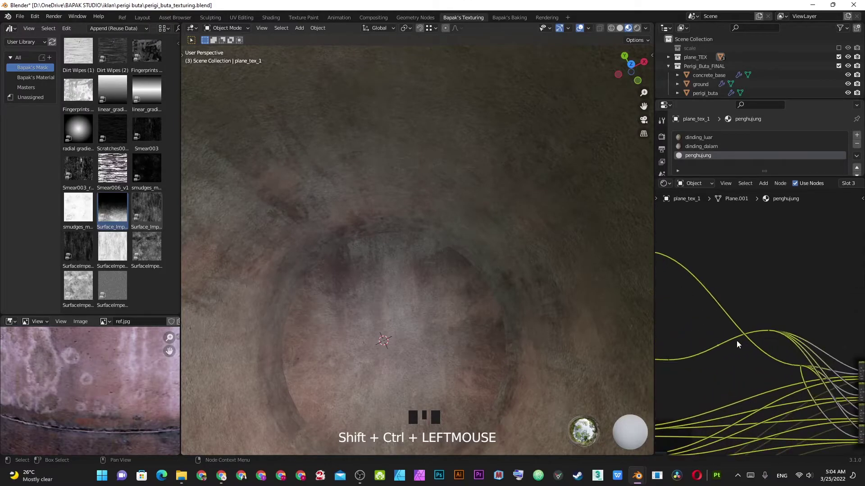
Orbit around and down into the well to inspect the fully textured interior.
scroll("up", 3)
left_click_drag(775, 337, 384, 252)
scroll("down", 3)
left_click_drag(383, 255, 386, 274)
scroll("down", 3)
left_click_drag(386, 275, 438, 203)
scroll("up", 3)
left_click_drag(682, 340, 328, 268)
scroll("down", 3)
left_click_drag(450, 276, 481, 271)
scroll("down", 3)
left_click_drag(463, 272, 385, 272)
scroll("up", 3)
left_click_drag(454, 304, 393, 189)
scroll("up", 3)
scroll("down", 3)
left_click_drag(447, 262, 501, 259)
scroll("up", 3)
scroll("up", 3)
Select the well object perigi_buta and enter mesh Edit Mode.
left_click(387, 285)
key("Tab")
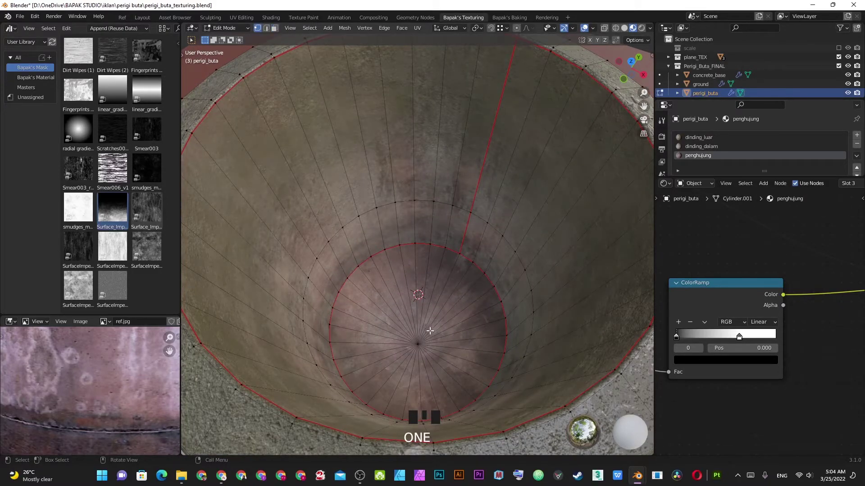
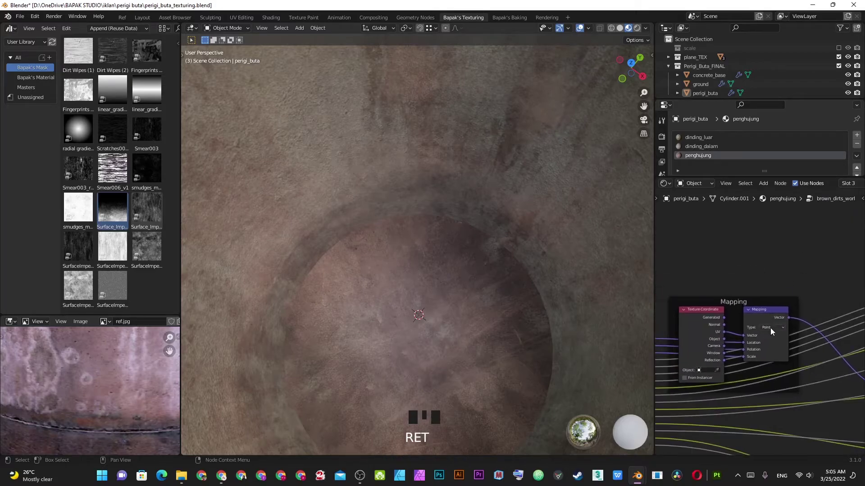
Leave the mapping type as is, exit the brown dirt group and select the dinding_dalam material slot.
left_click(713, 324)
scroll("down", 3)
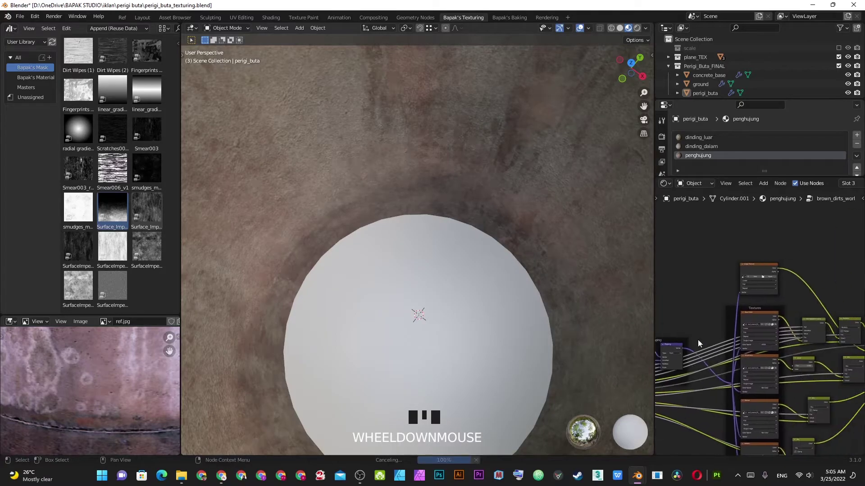
scroll("up", 3)
left_click(737, 356)
key("b")
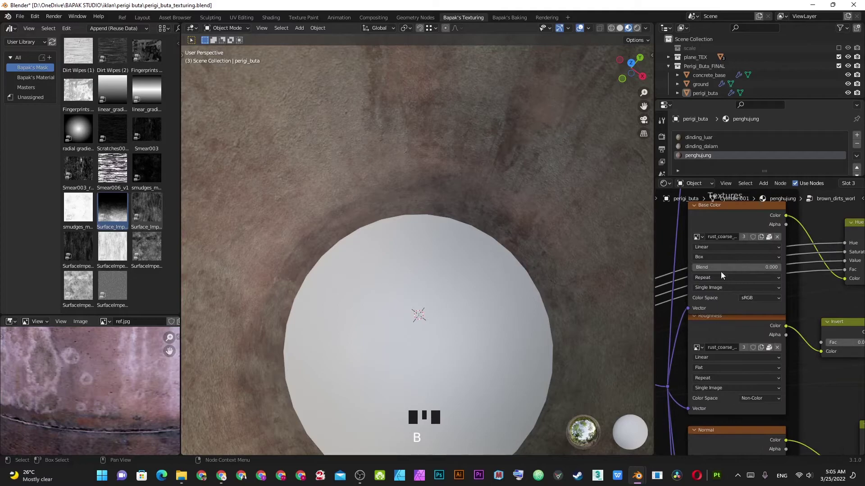
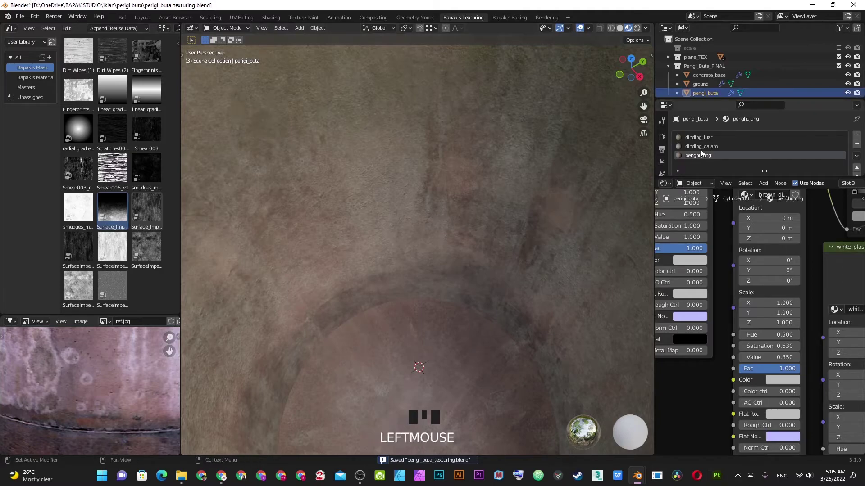
Assign the brown_dirts_world group to the former rust_course_01 node.
left_click(705, 148)
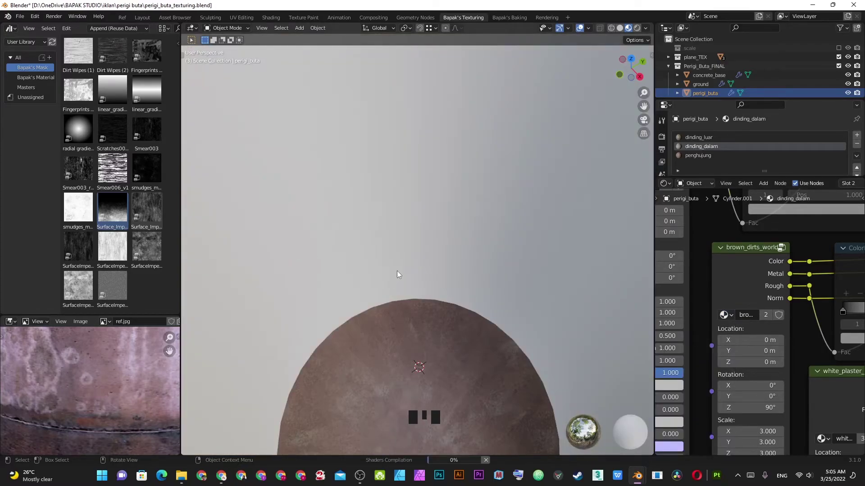
scroll("down", 3)
left_click_drag(395, 298, 395, 312)
scroll("up", 3)
Orbit to look down into the well and select the perigi_buta object.
key("alt+a")
scroll("down", 3)
left_click_drag(408, 305, 434, 216)
left_click(434, 216)
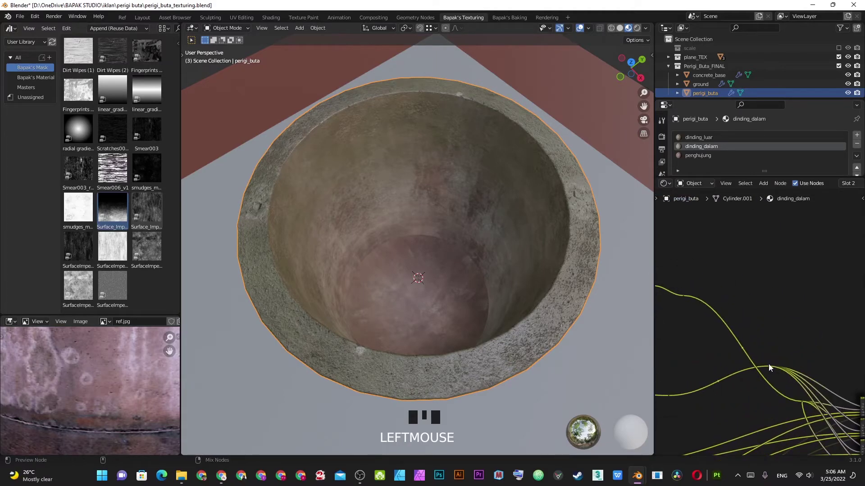
Preview the inner wall mask node with Node Wrangler so the wall shows white.
left_click(686, 301)
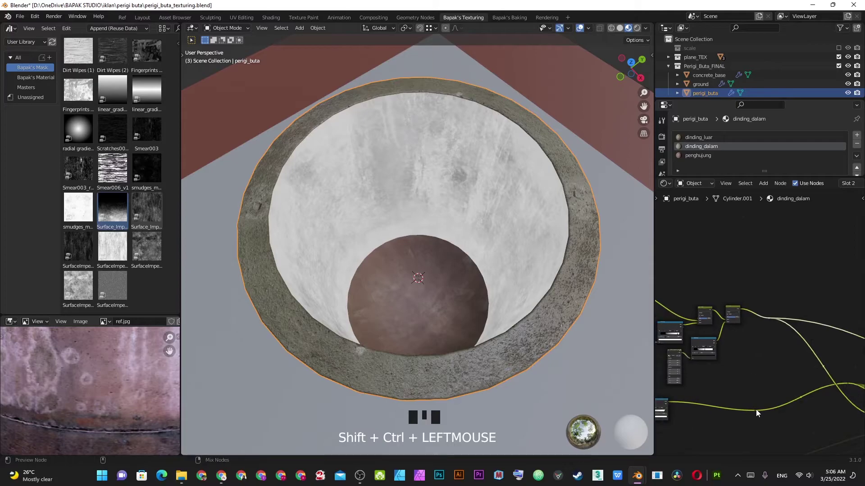
scroll("down", 3)
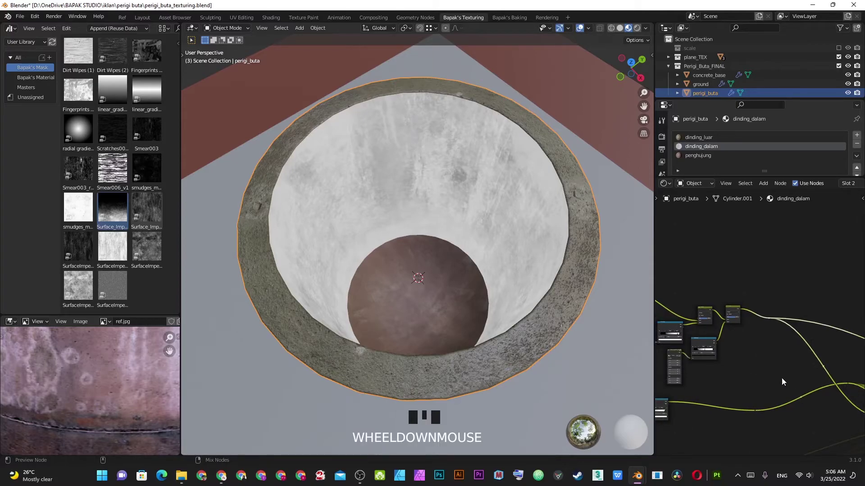
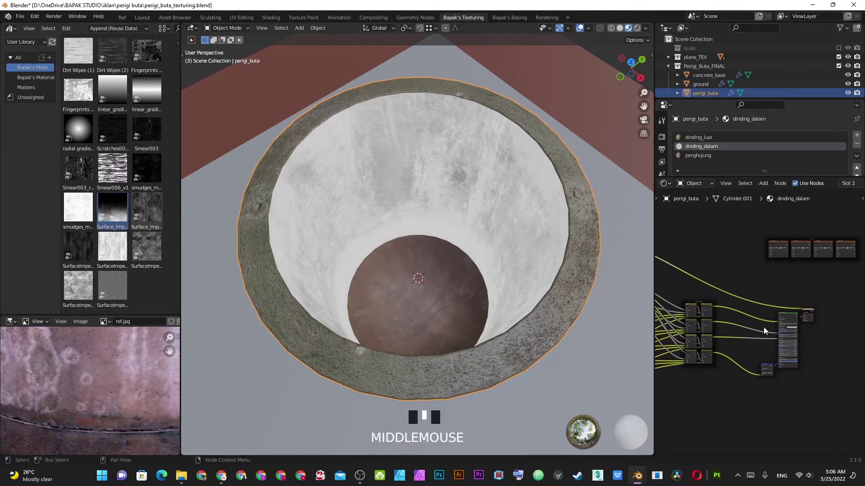
Restore the full shaded preview by reconnecting the shader output node.
left_click(791, 315)
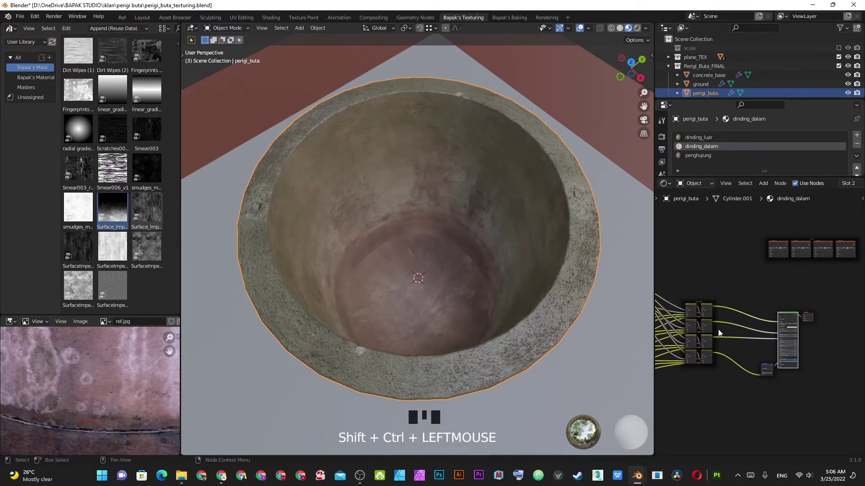
scroll("up", 3)
scroll("down", 3)
scroll("down", 3)
Change the dirt group's value field from 3 to 1 on the inner wall.
left_click(768, 250)
key("Return")
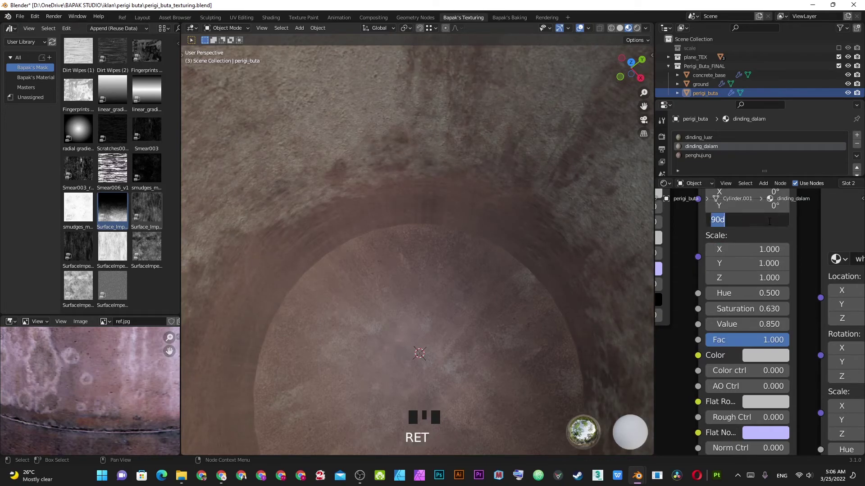